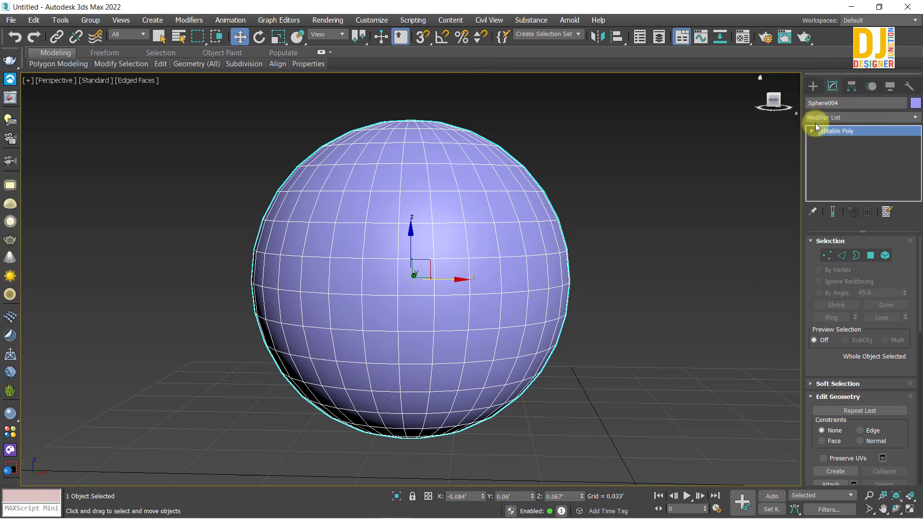
Step: Clone the selected sphere as a copy, Sphere005, placed beside the original
click(813, 124)
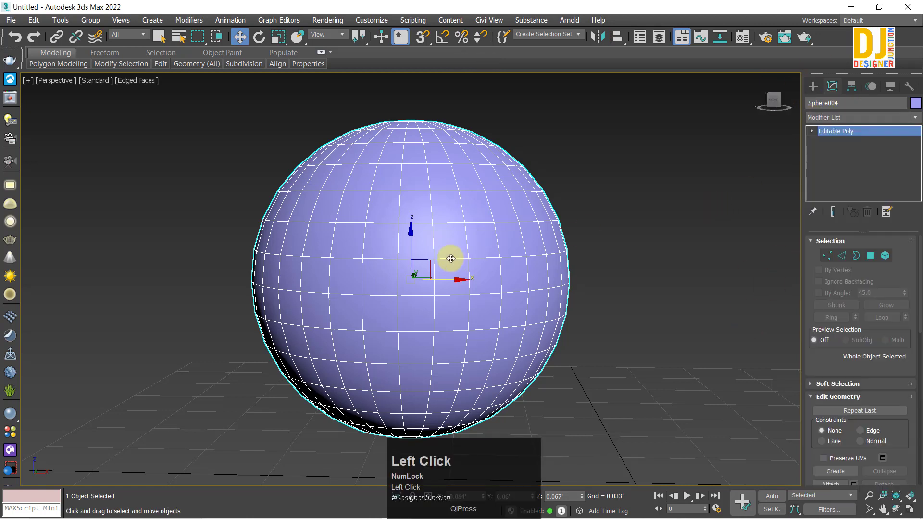
key(z)
scroll(down, 3)
middle_click(437, 265)
scroll(down, 3)
middle_click(336, 255)
drag(315, 255, 451, 315)
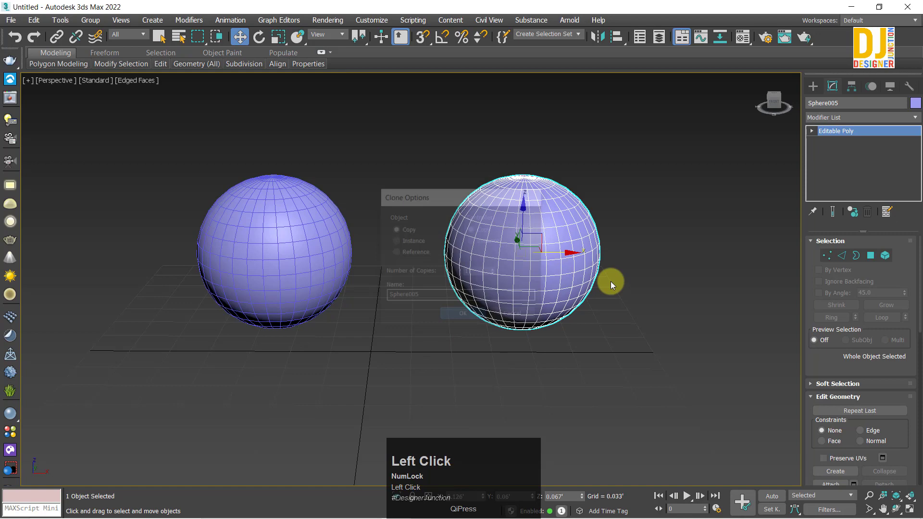
middle_click(390, 254)
scroll(down, 3)
middle_click(297, 234)
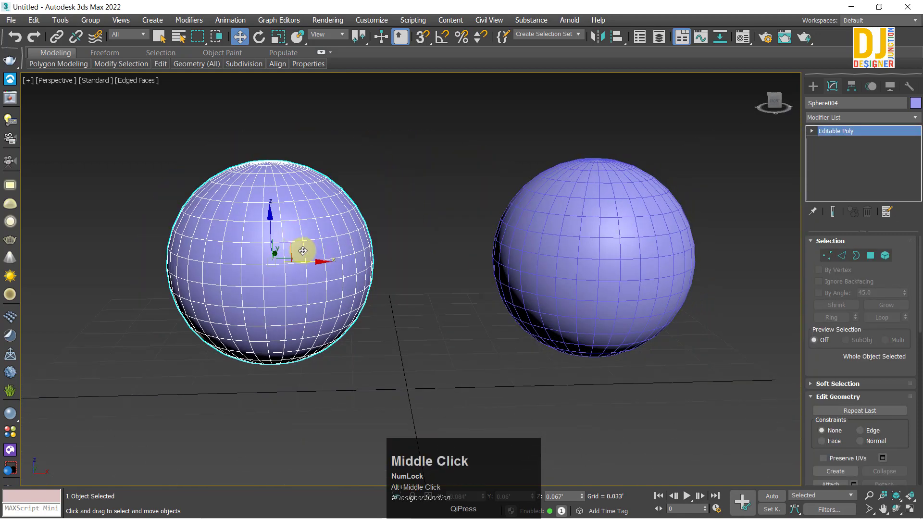
Step: Scale and move vertex rings on the left sphere to form an hourglass with a pinched waist
click(826, 265)
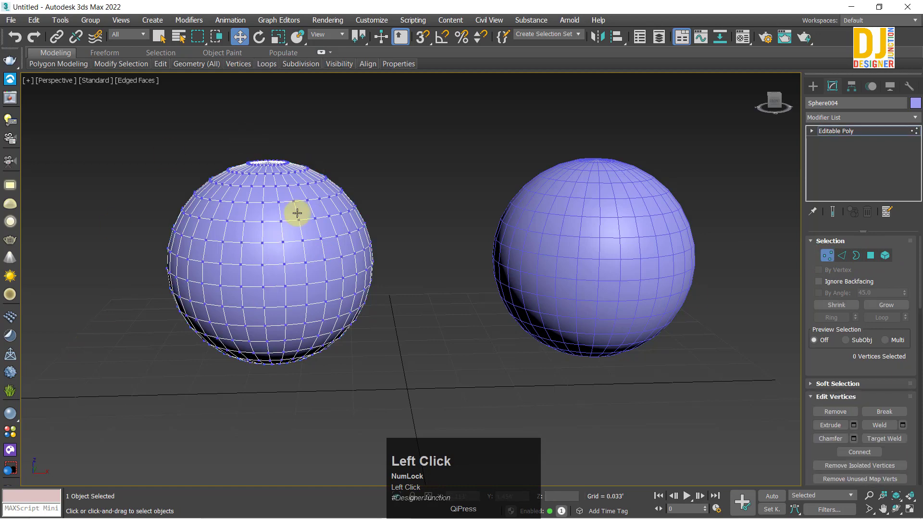
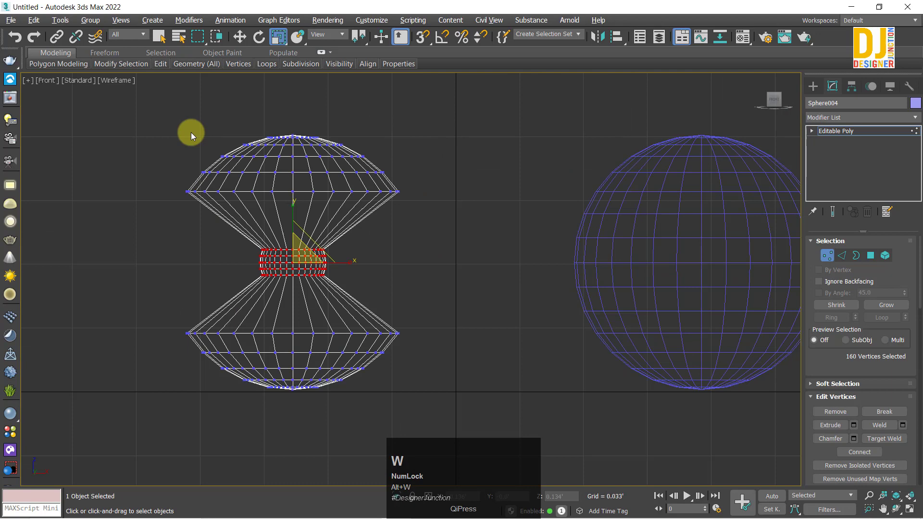
click(239, 148)
drag(445, 408, 175, 158)
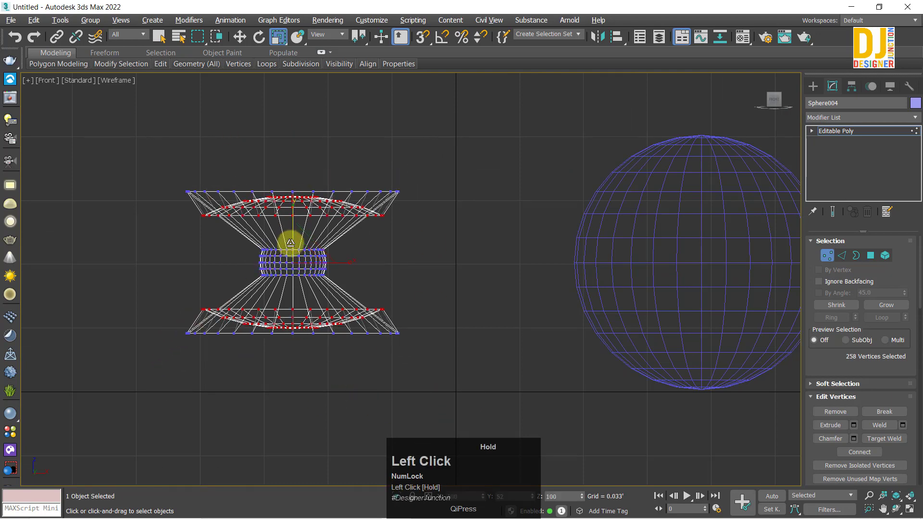
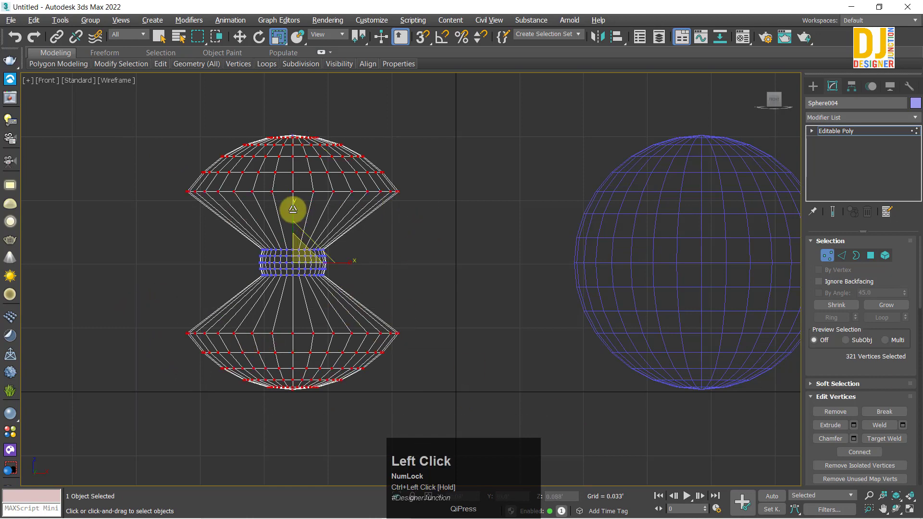
key(ctrl+z)
click(149, 130)
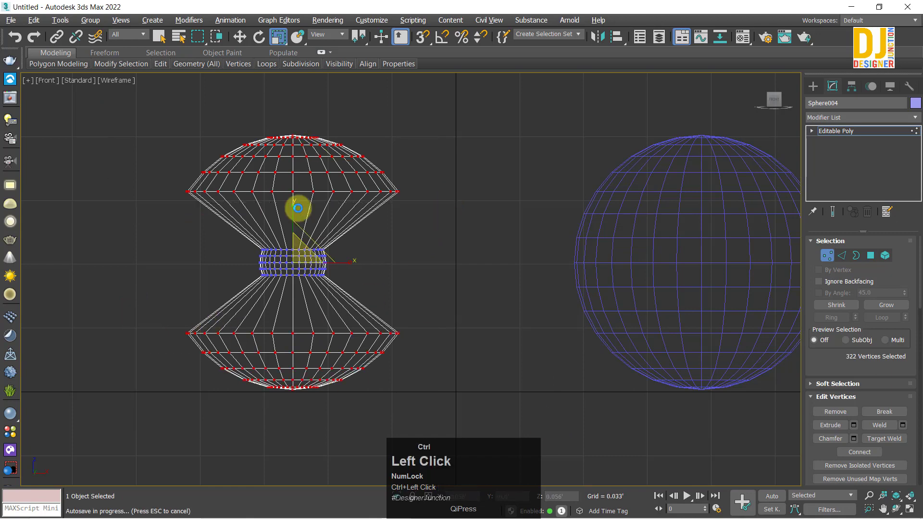
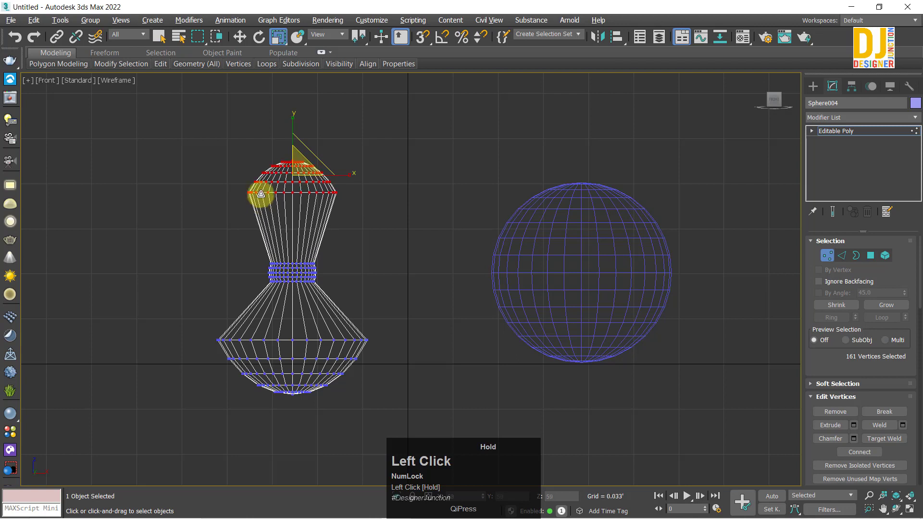
key(w)
drag(299, 186, 314, 324)
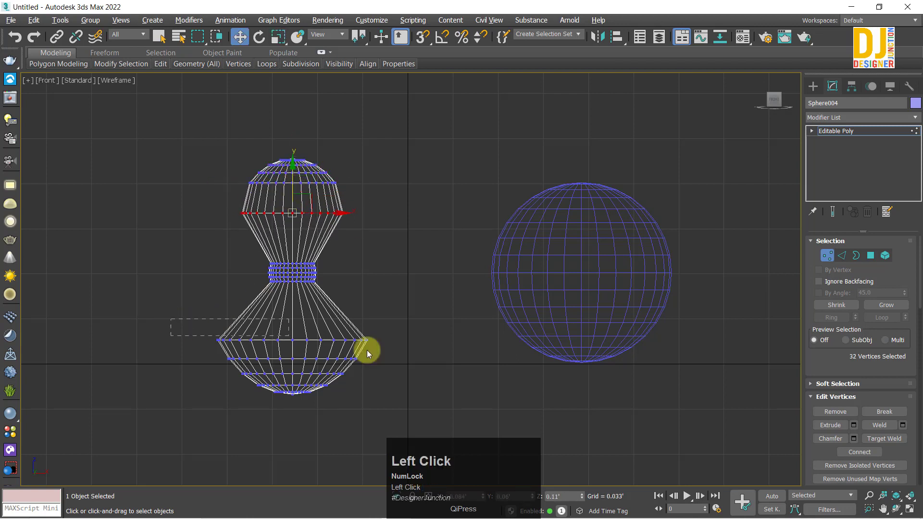
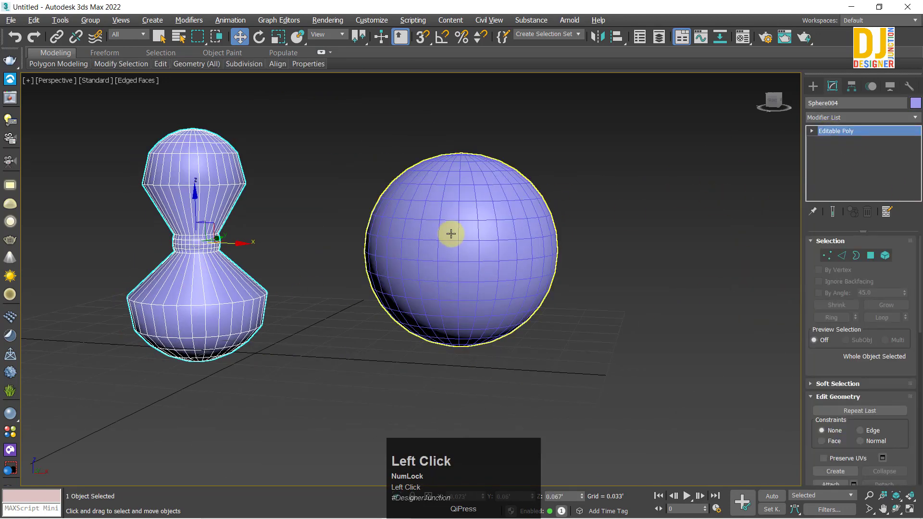
Step: Select Sphere005 and bring up the Modifier List scrolled to the P entries near Preserve
key(z)
scroll(down, 3)
middle_click(442, 243)
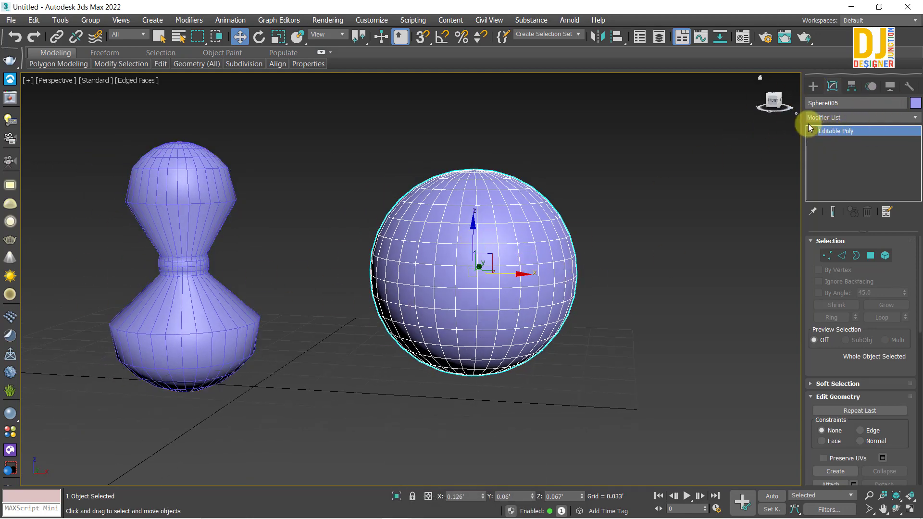
click(809, 119)
key(p)
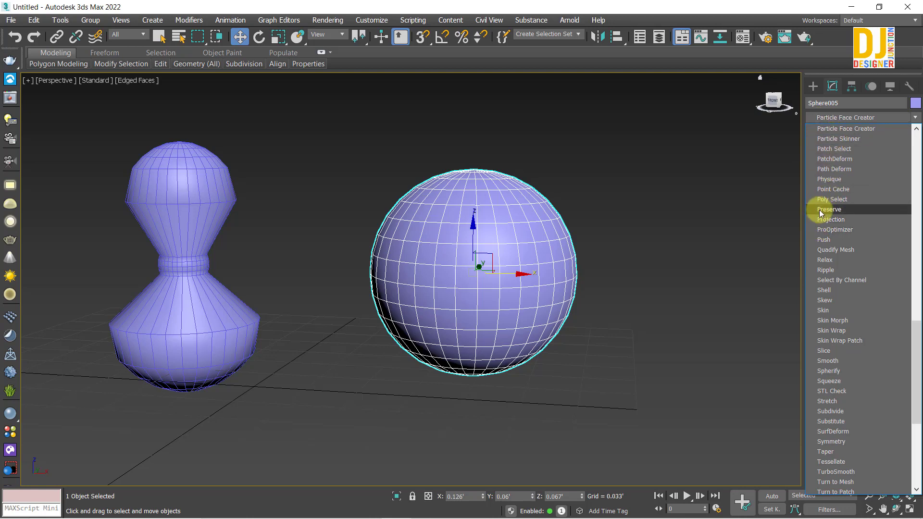
Step: Add a Preserve modifier to Sphere005 with Sphere004 picked as its original
click(820, 211)
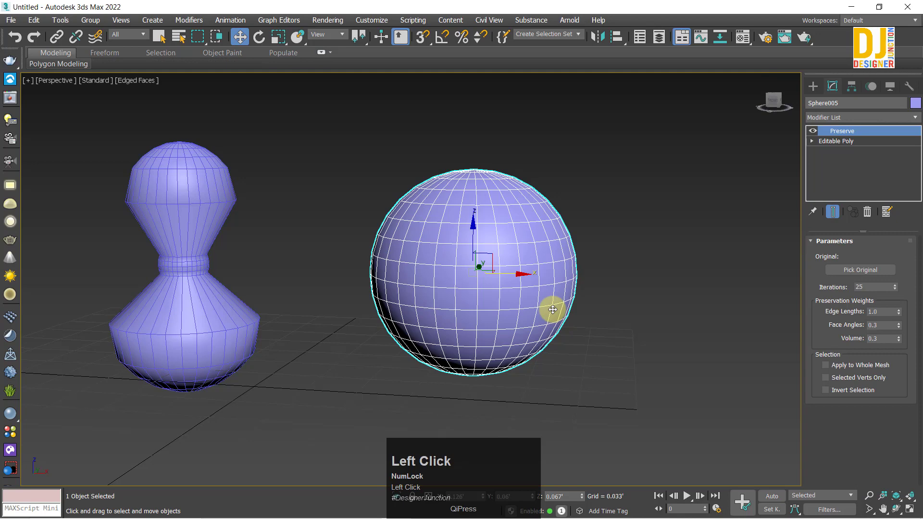
drag(472, 277, 847, 277)
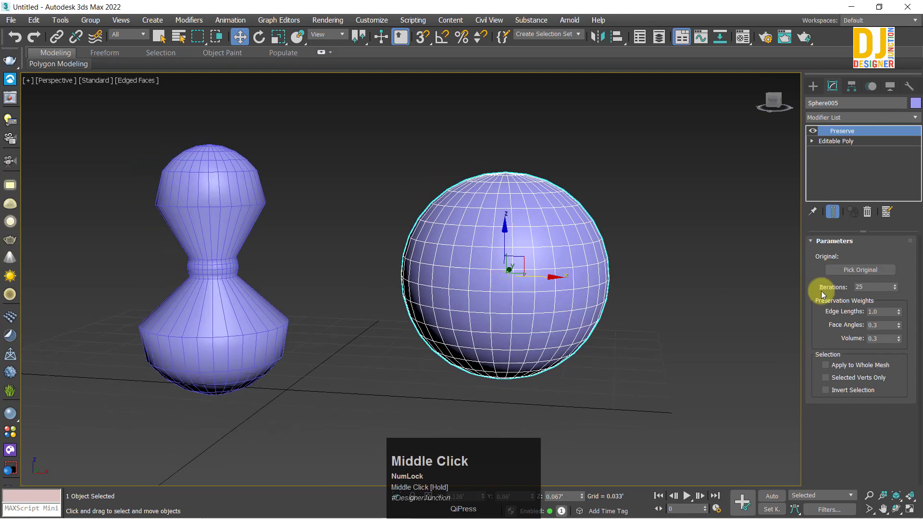
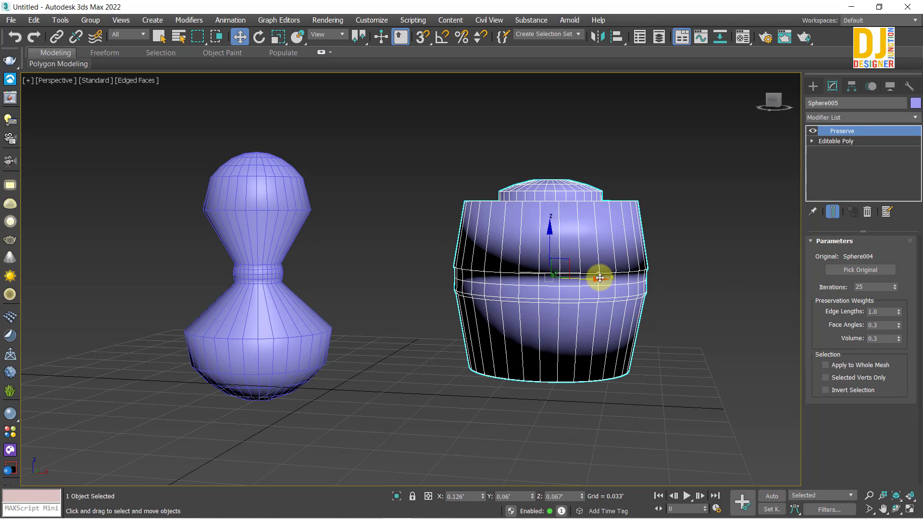
key(alt+Num_Lock)
Step: Adjust the Preserve iterations and preservation weights, leaving Iterations at 0
drag(587, 280, 895, 288)
drag(894, 289, 605, 289)
drag(605, 289, 896, 290)
key(ctrl+z)
drag(896, 285, 900, 289)
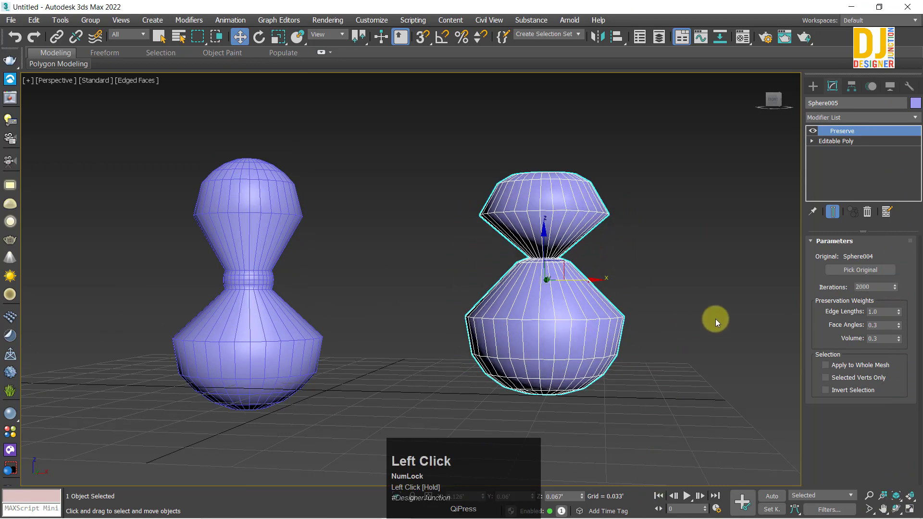
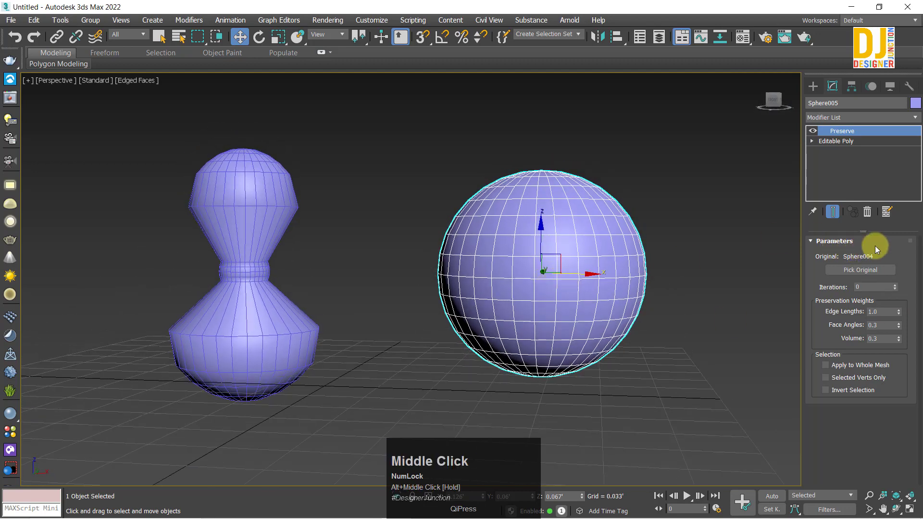
Step: Raise the Preserve Iterations to 2000 and inspect the deformed sphere from above
drag(896, 287, 899, 269)
drag(896, 285, 504, 190)
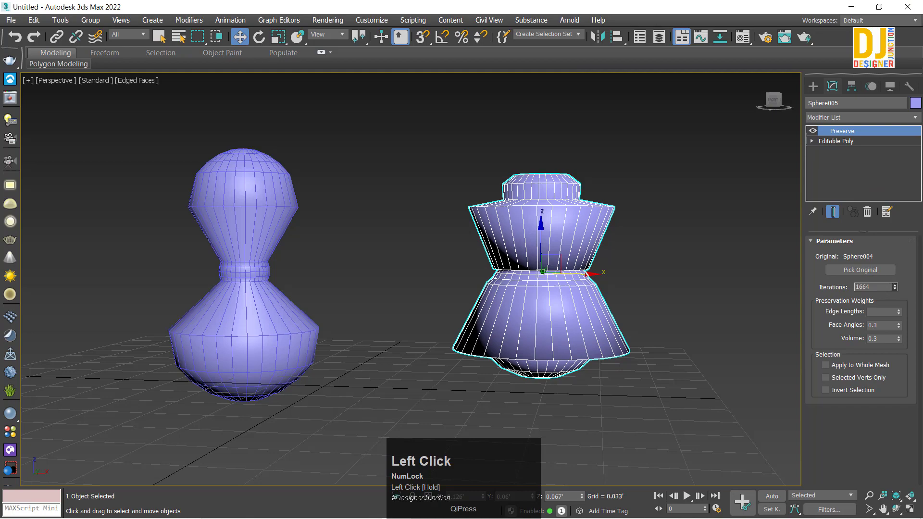
drag(899, 268, 594, 247)
drag(594, 248, 554, 248)
drag(553, 248, 559, 225)
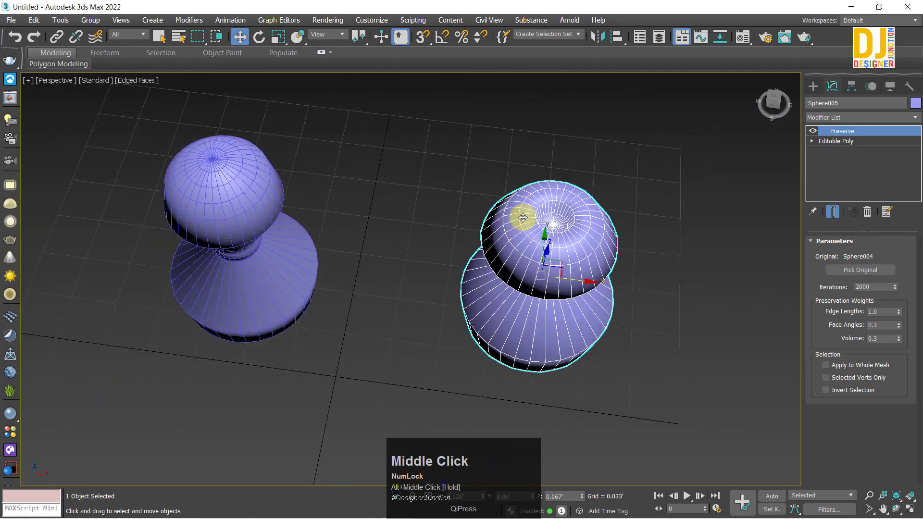
scroll(up, 3)
middle_click(566, 235)
scroll(down, 3)
drag(557, 255, 567, 249)
middle_click(567, 249)
scroll(down, 3)
middle_click(557, 250)
scroll(up, 3)
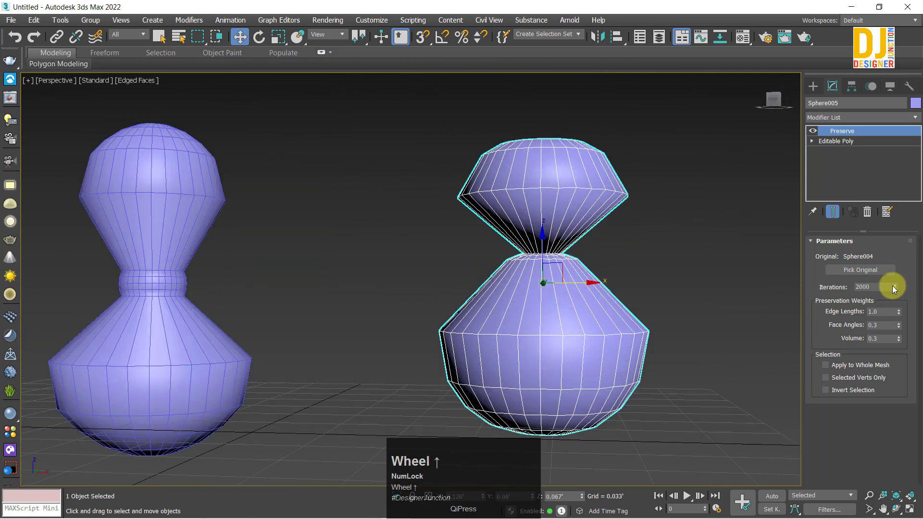
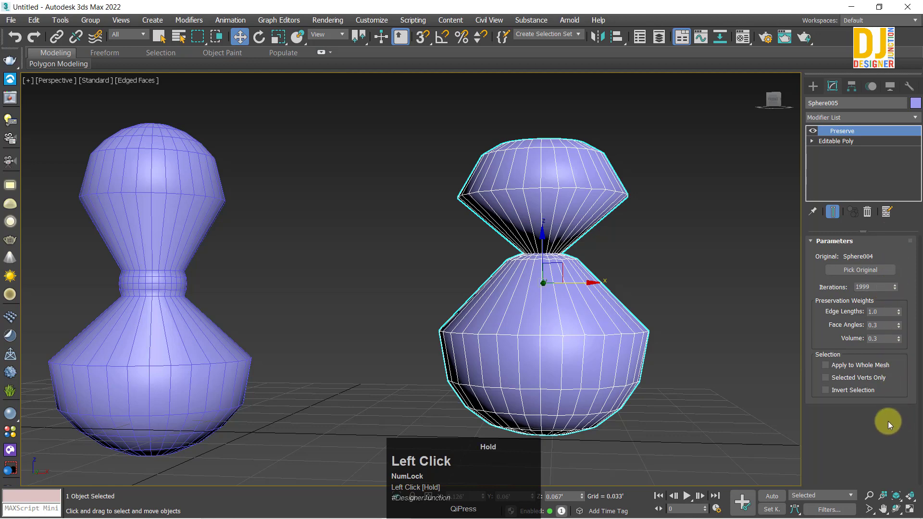
scroll(down, 3)
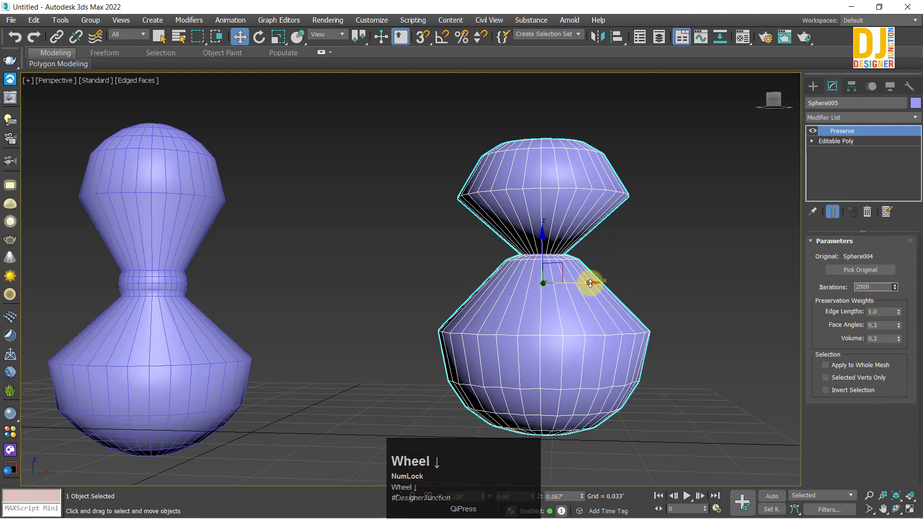
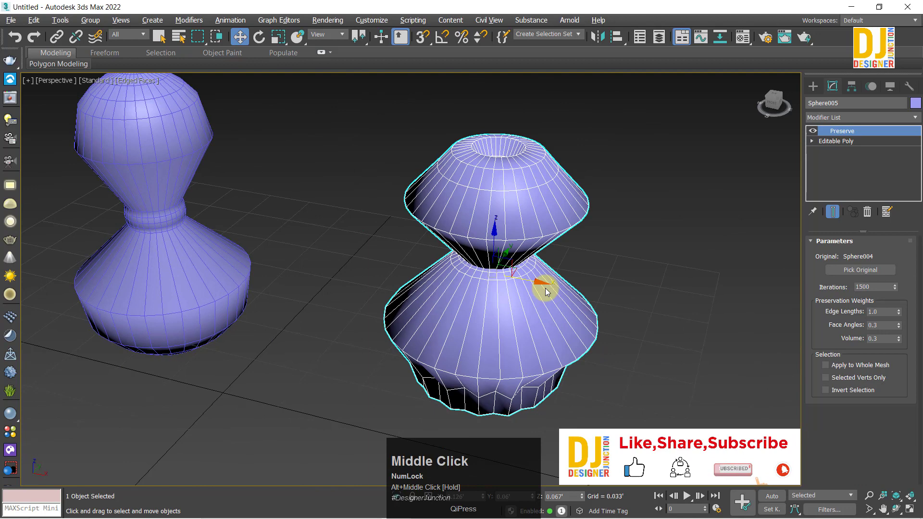
Step: Lower the Preserve Iterations from 2000 to 1259 so the object returns to a round sphere
drag(565, 268, 896, 293)
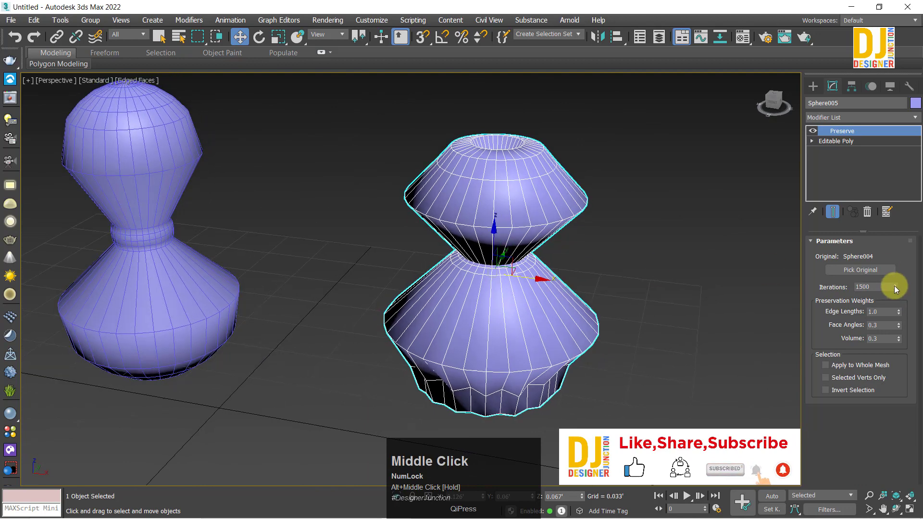
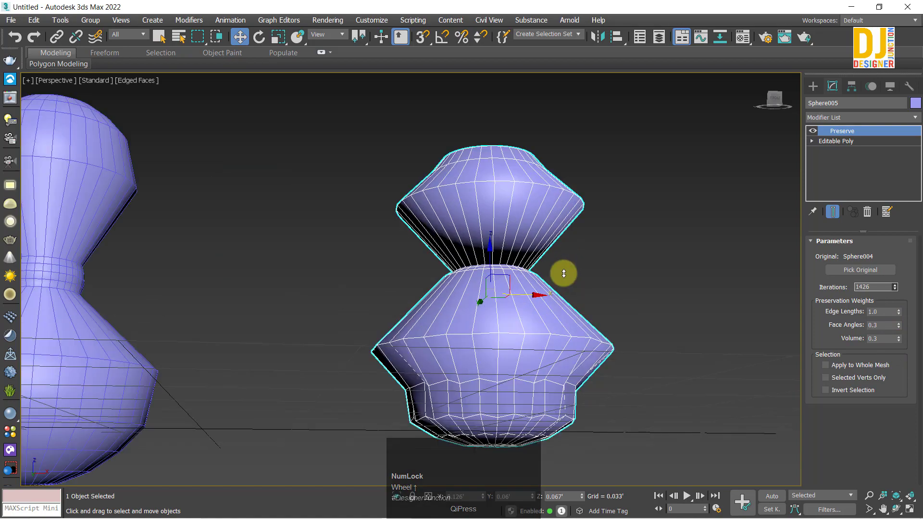
scroll(up, 3)
drag(558, 283, 896, 294)
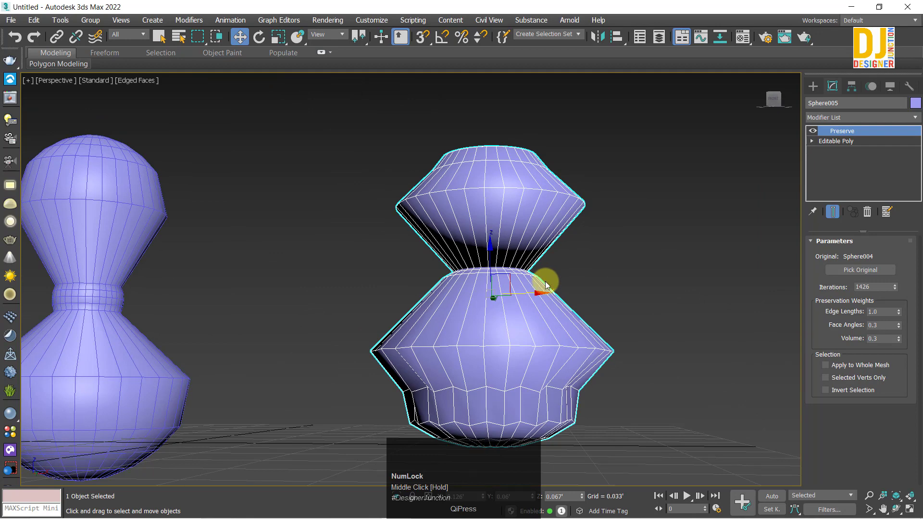
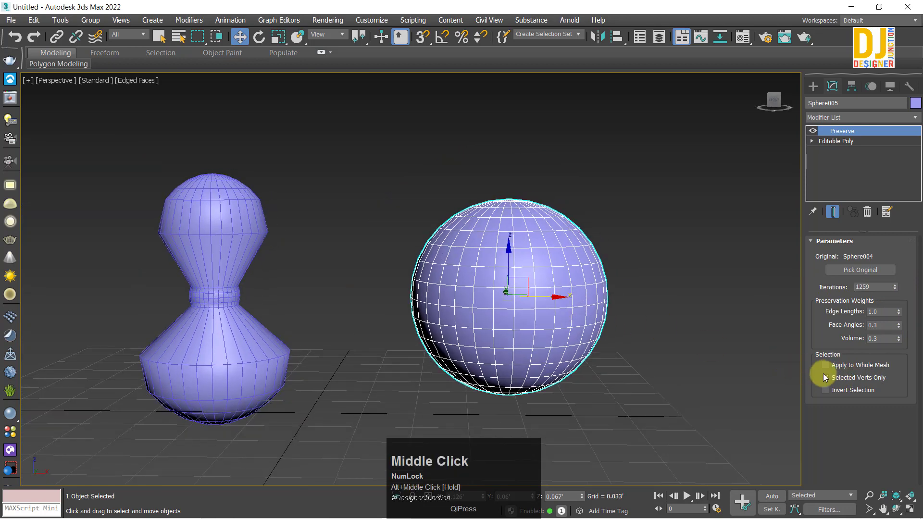
Step: Test a sharply raised Edge Lengths weight on the Preserve modifier, then undo it
click(826, 386)
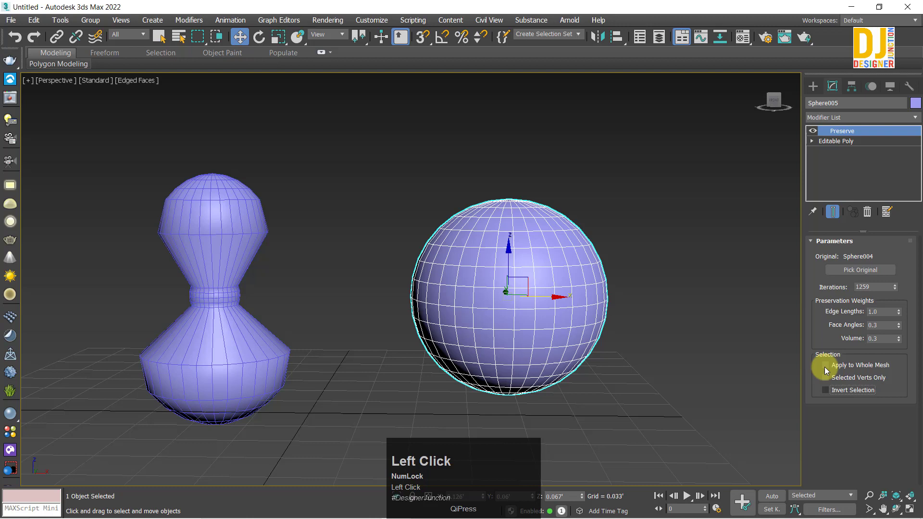
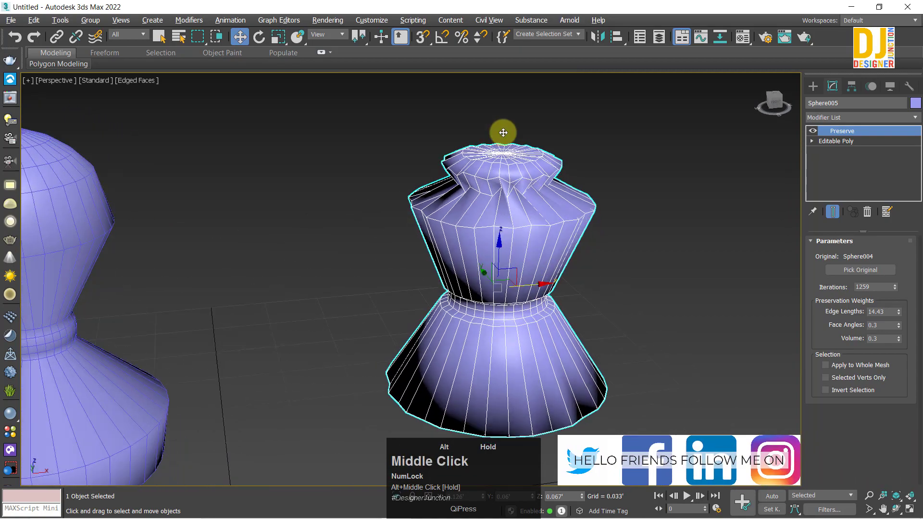
middle_click(522, 196)
scroll(down, 3)
middle_click(583, 264)
scroll(up, 3)
drag(565, 318, 599, 282)
scroll(down, 3)
drag(598, 284, 901, 309)
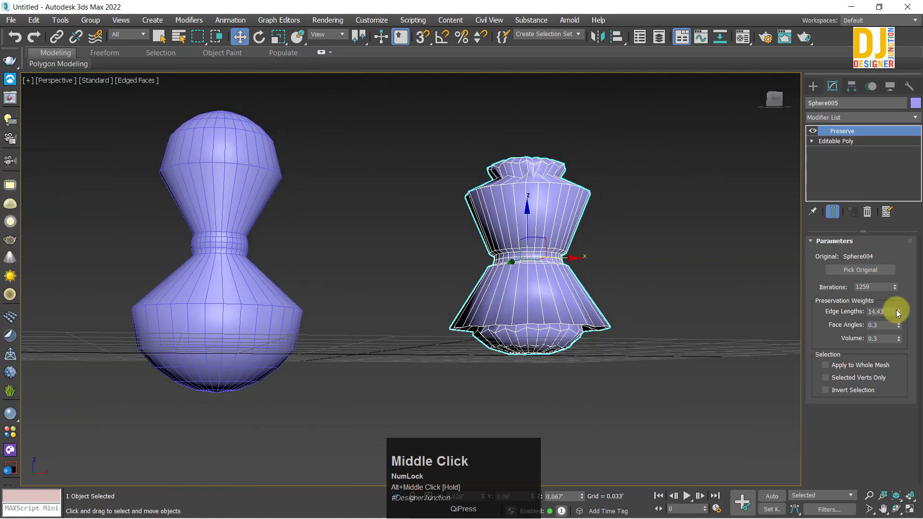
drag(900, 309, 630, 273)
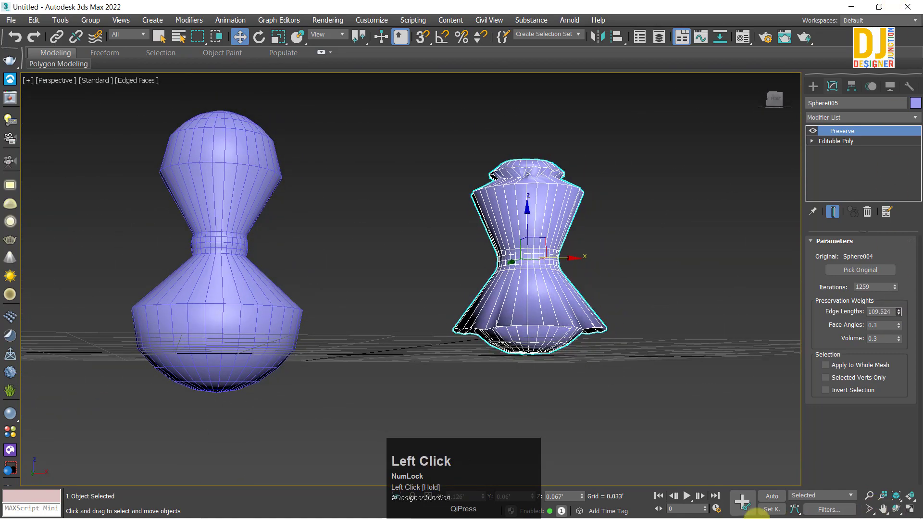
drag(630, 273, 829, 339)
key(ctrl+z)
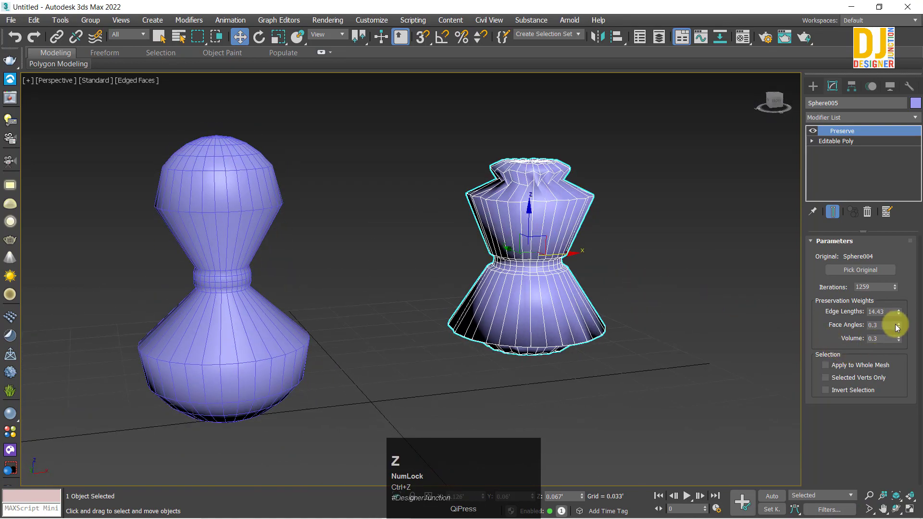
Step: Raise the Face Angles weight to 16.38, giving a sharply angular double-cone shape
drag(902, 307, 629, 269)
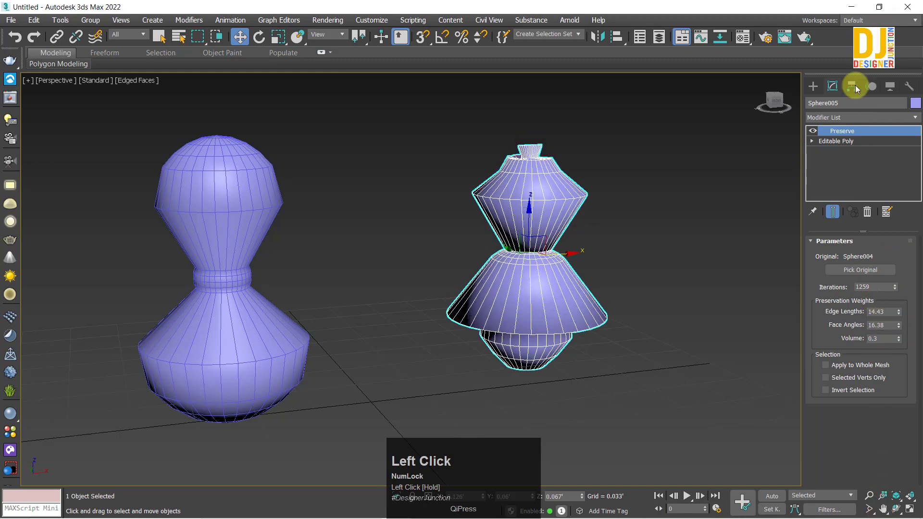
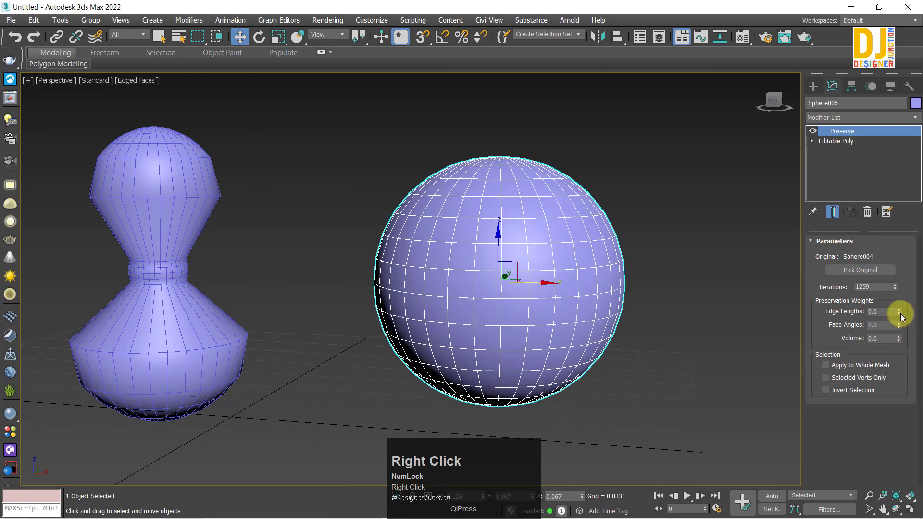
Step: Restore Edge Lengths, then set Volume 0.45 and Face Angles 2.1 for a stacked-cone hourglass
key(ctrl+z)
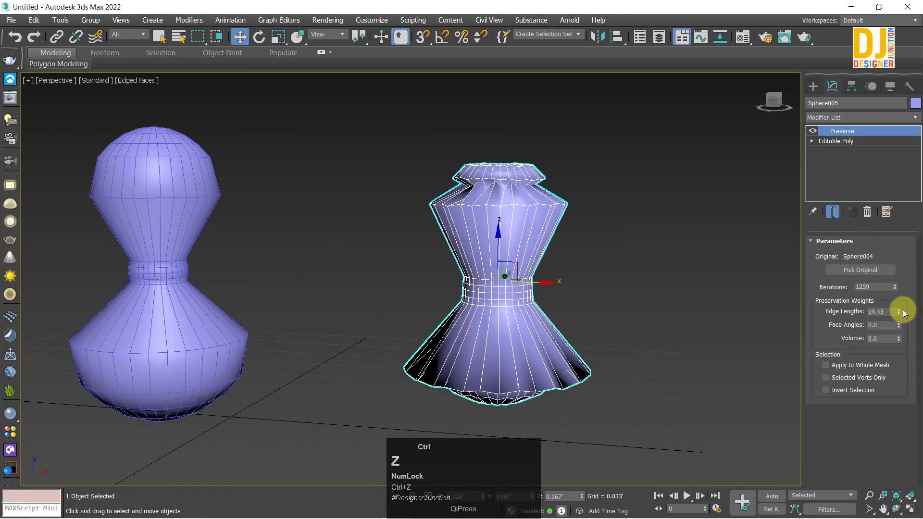
right_click(899, 314)
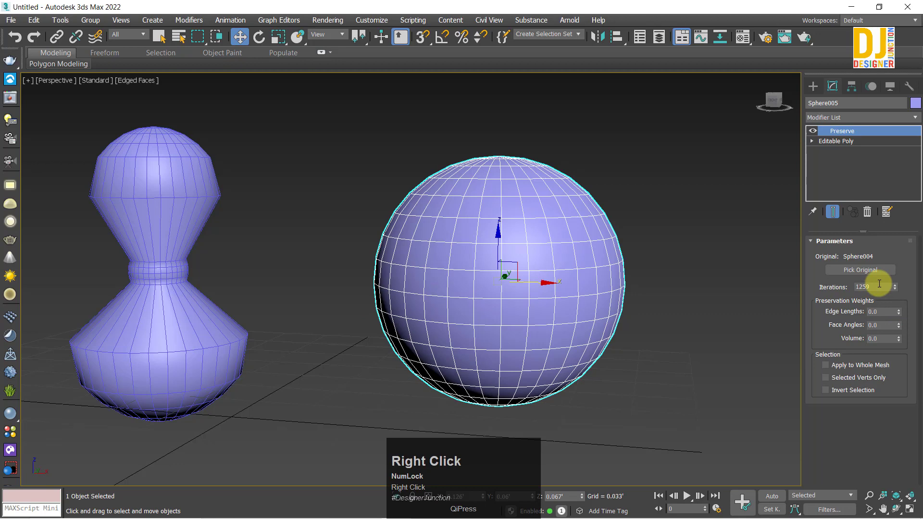
key(ctrl+z)
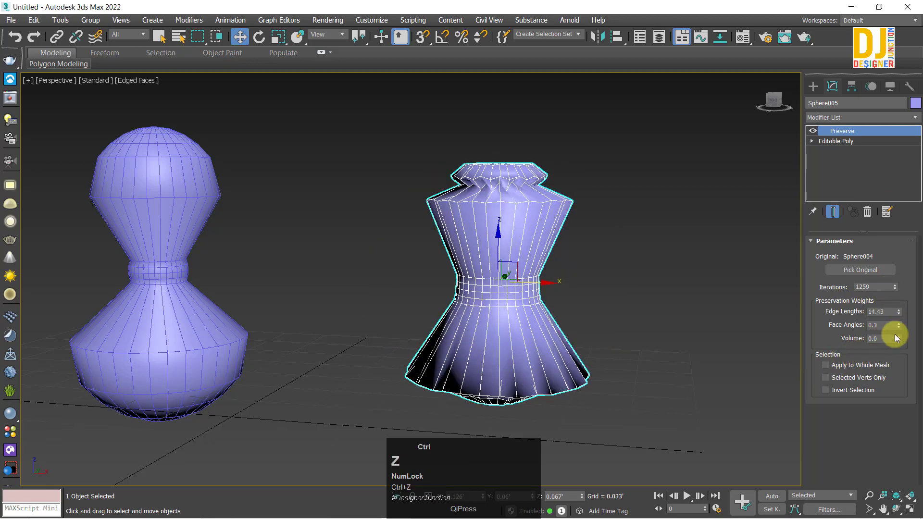
drag(900, 343, 900, 325)
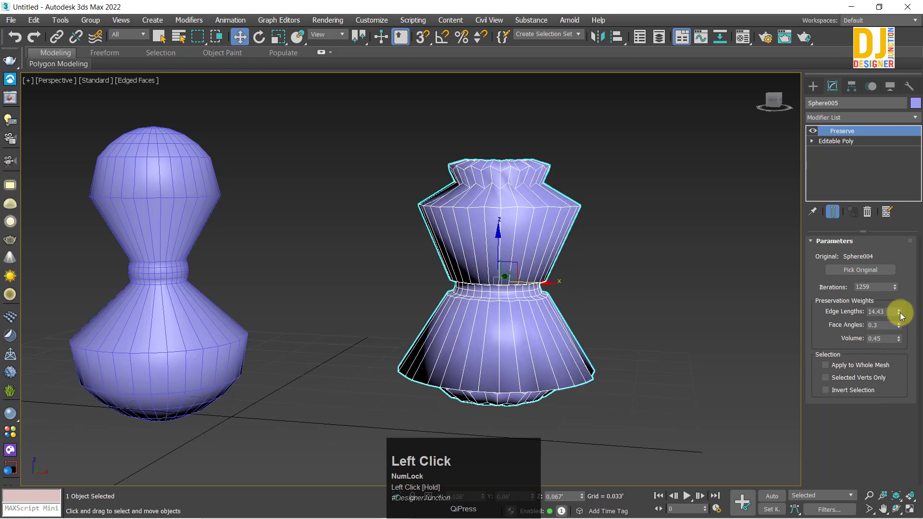
drag(906, 239, 903, 306)
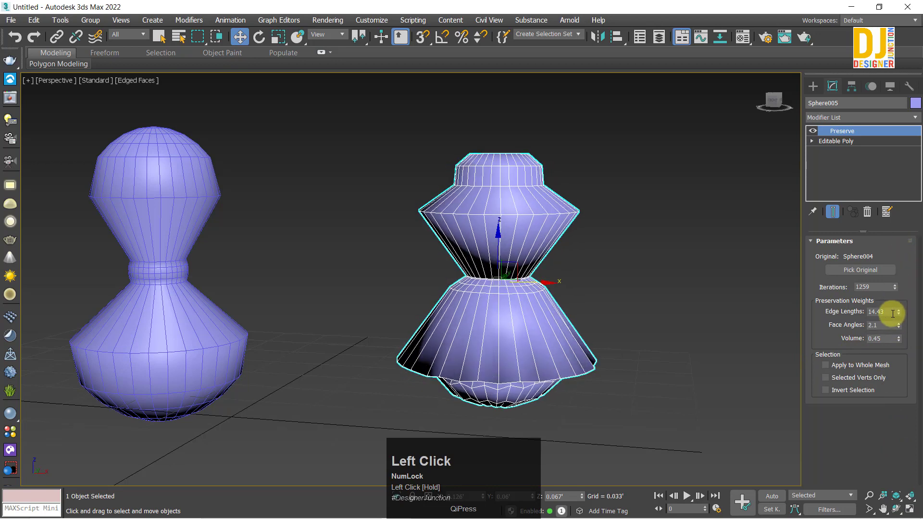